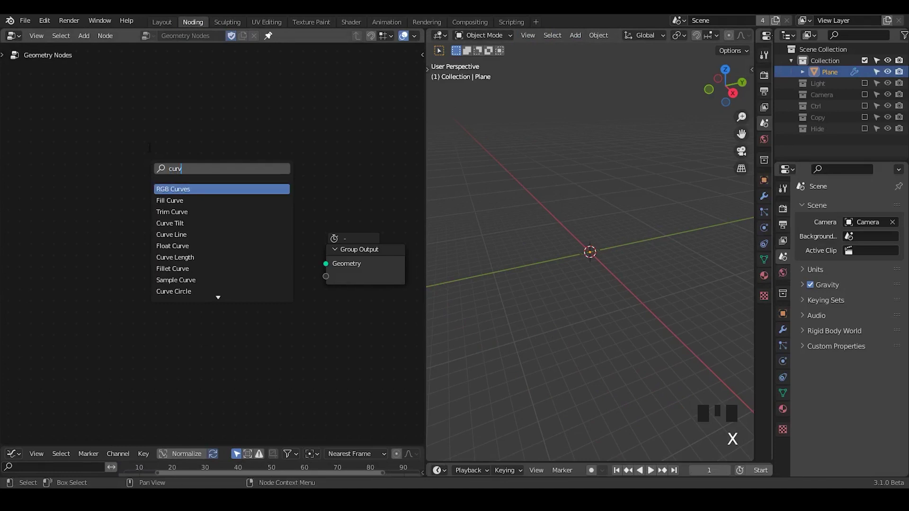
Start a fresh Geometry Nodes setup on the plane for the 180° arc
{"action": "left_click", "coordinate": [711, 91]}
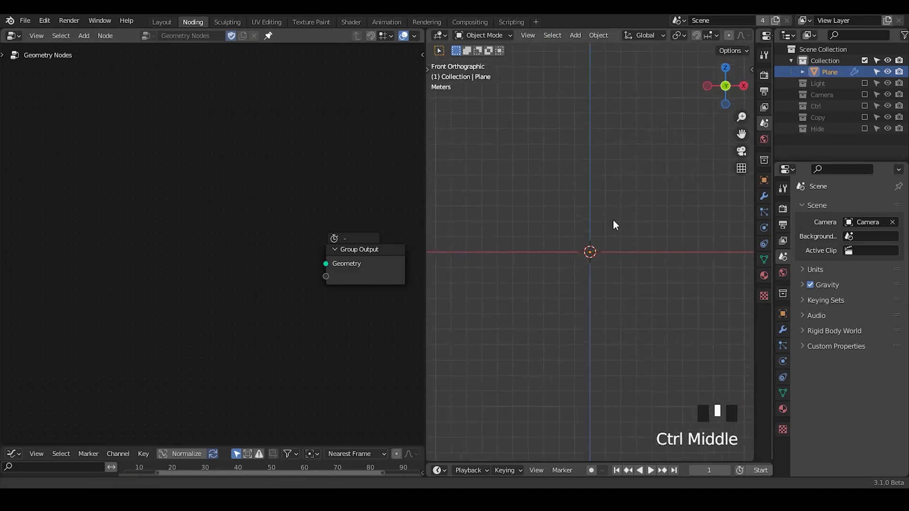
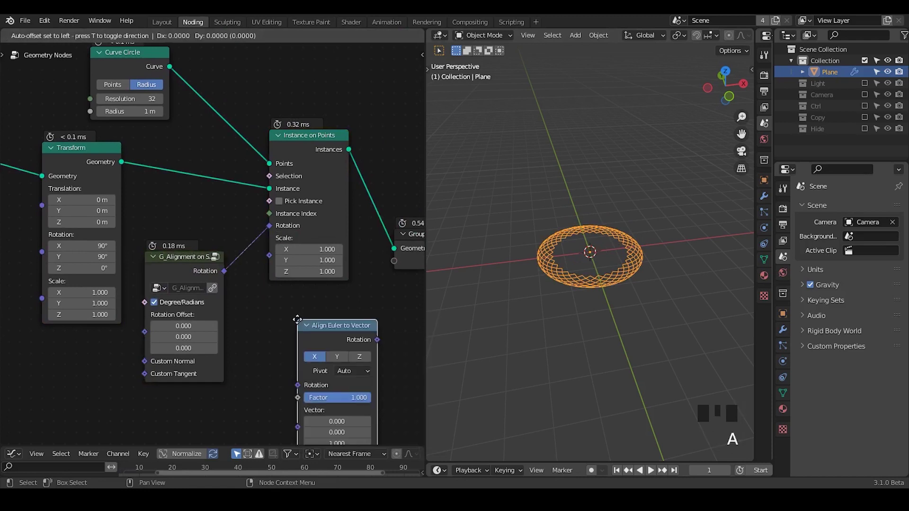
Duplicate the Align Euler to Vector node and delete the unneeded copies in the alignment group
{"action": "key", "text": "shift+d"}
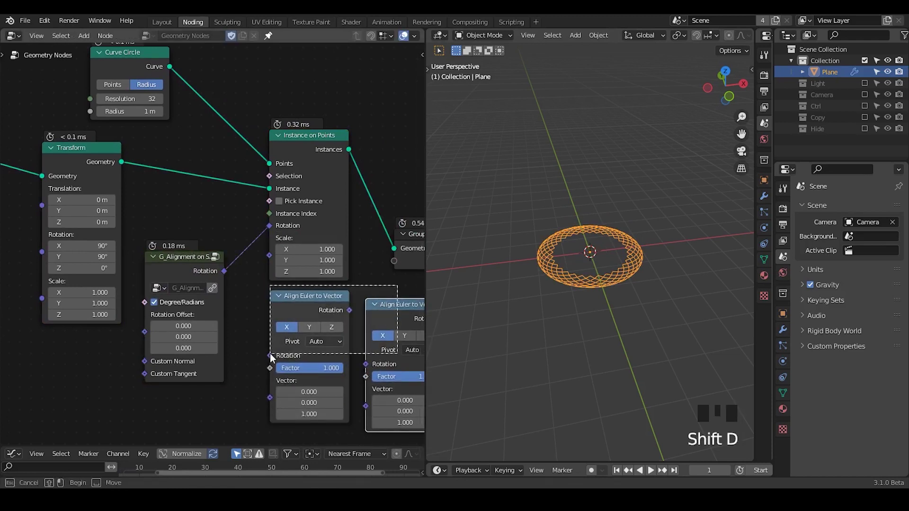
{"action": "key", "text": "x"}
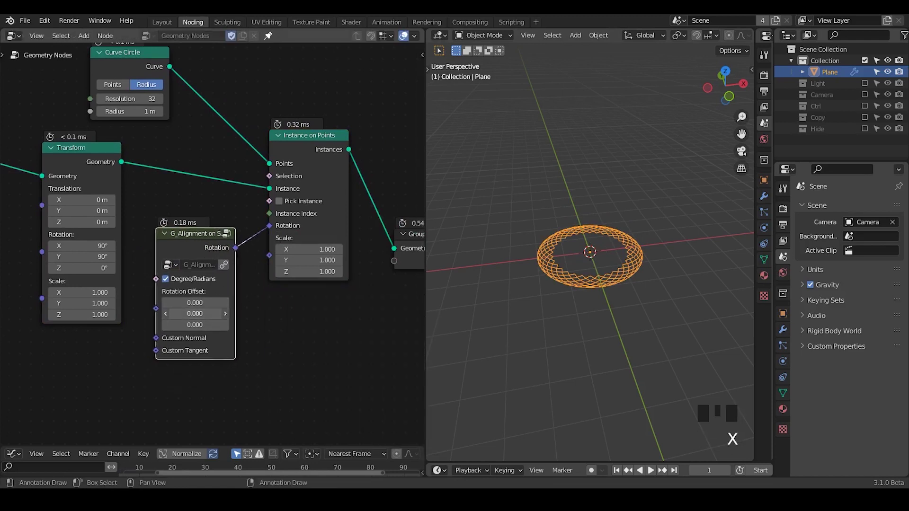
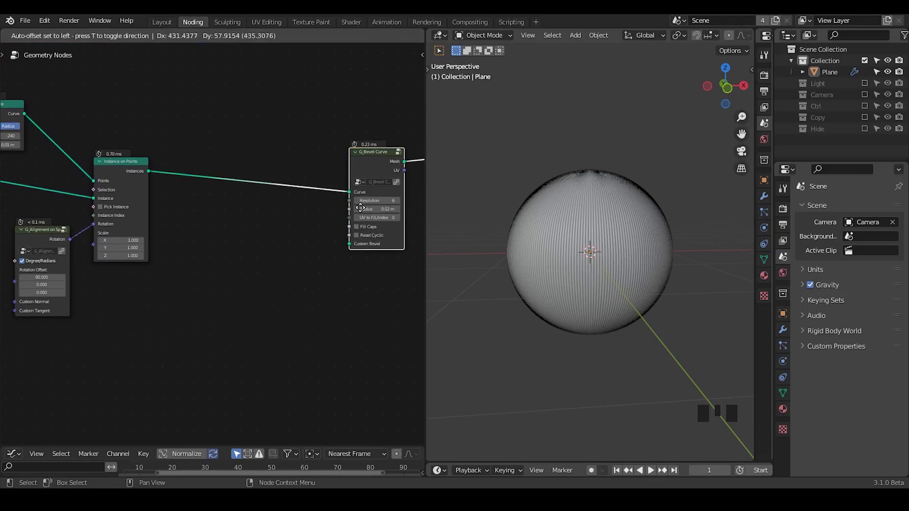
Add the G_Noise 3D group node beside the Set Position node
{"action": "key", "text": "ctrl+a"}
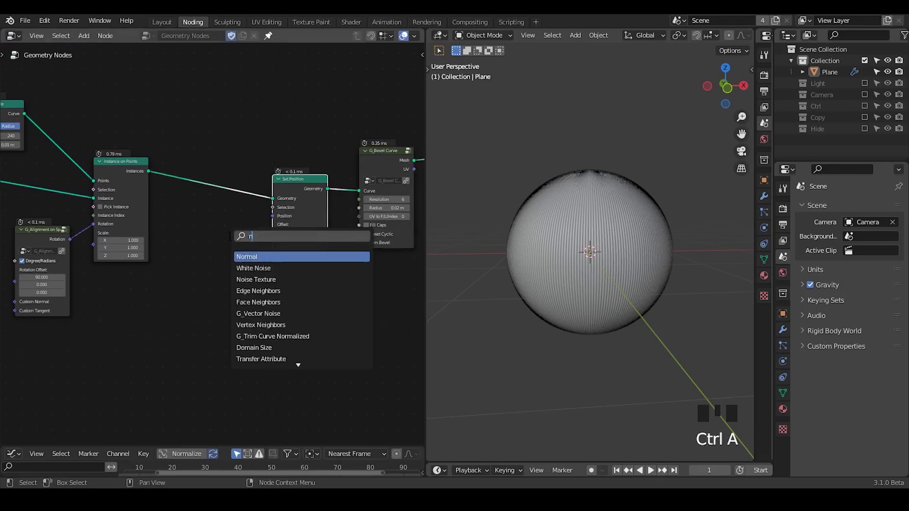
{"action": "key", "text": "ctrl+a"}
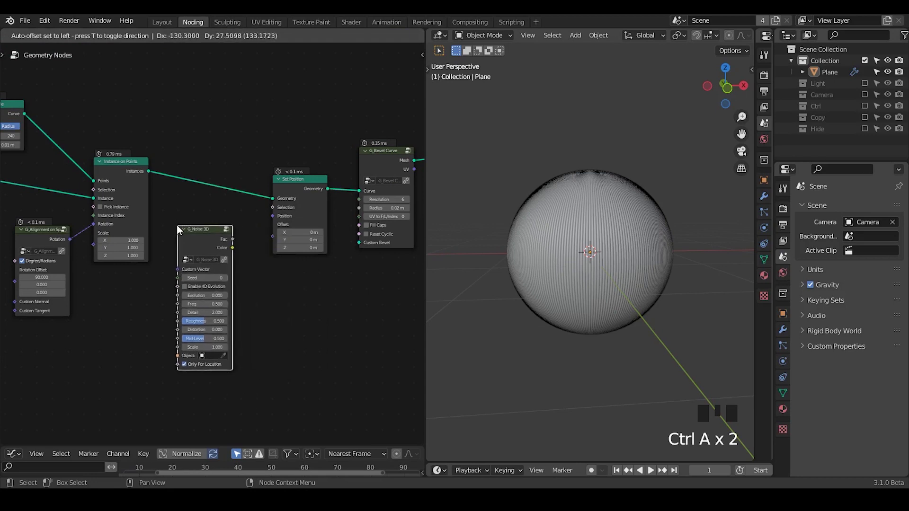
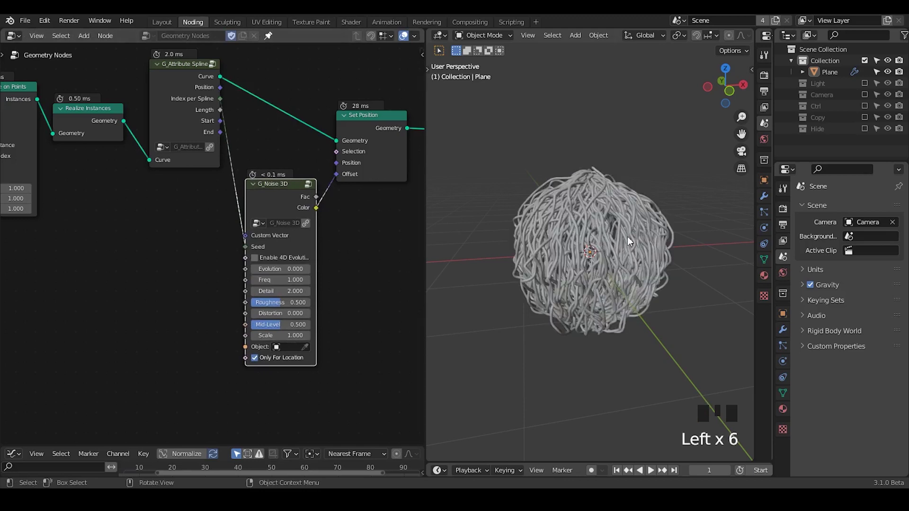
Add a Vector Math Scale node and feed the spline factor into its scale amount
{"action": "left_click_drag", "start_coordinate": [631, 295], "coordinate": [635, 310]}
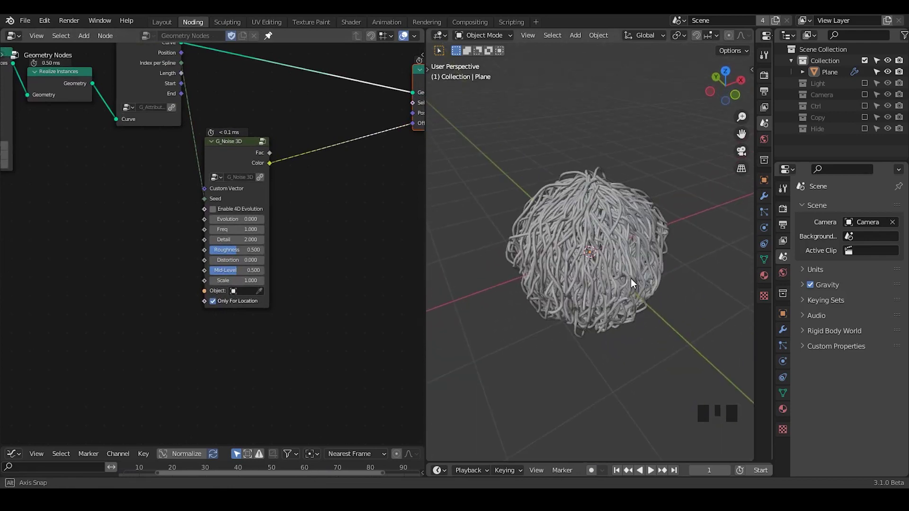
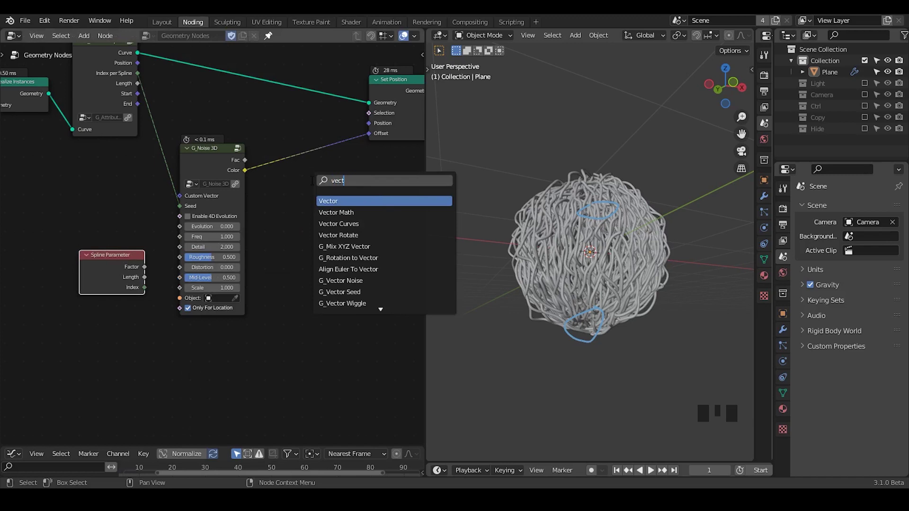
{"action": "key", "text": "BackSpace"}
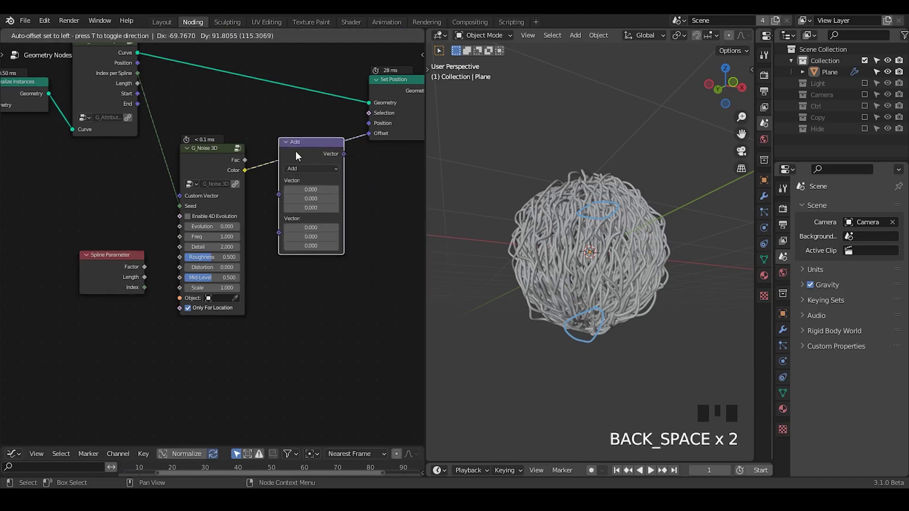
{"action": "left_click_drag", "start_coordinate": [138, 275], "coordinate": [189, 163]}
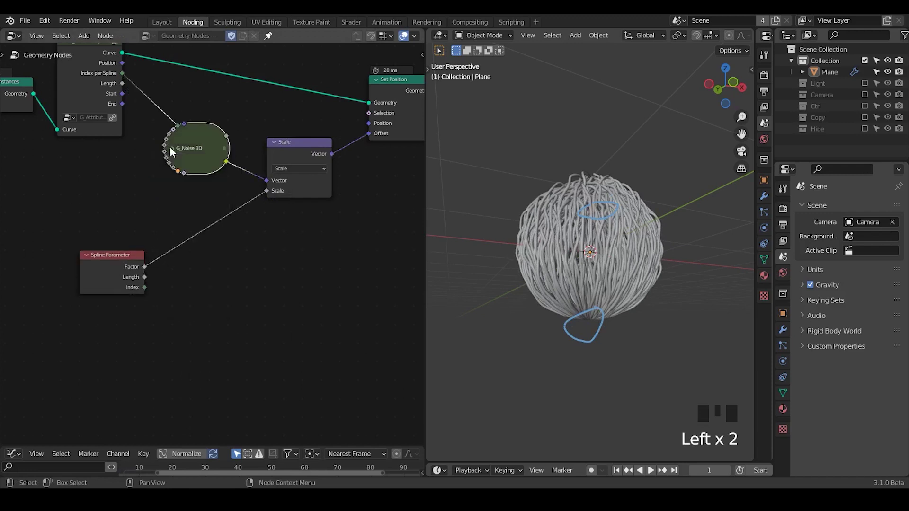
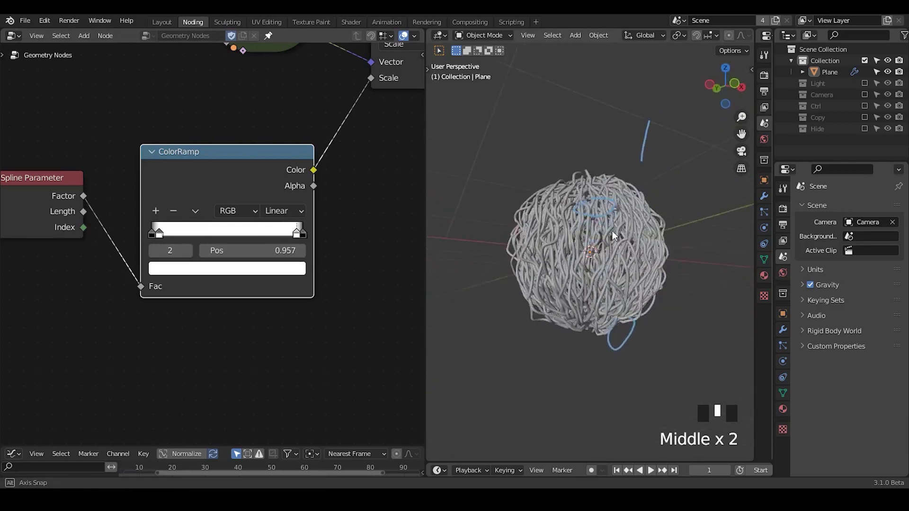
Chain a second Scale node after the first, hide unused sockets and inspect the tangled ball
{"action": "left_click_drag", "start_coordinate": [669, 87], "coordinate": [637, 301]}
{"action": "left_click_drag", "start_coordinate": [637, 301], "coordinate": [228, 117]}
{"action": "key", "text": "ctrl+h"}
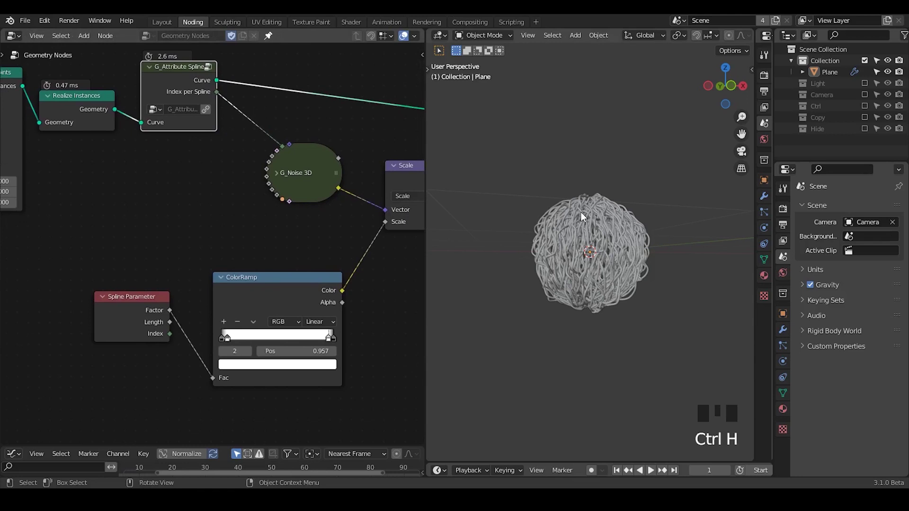
{"action": "left_click_drag", "start_coordinate": [582, 230], "coordinate": [312, 149]}
Duplicate the Scale node, link the directional falloff into it and move the controller vertically
{"action": "key", "text": "shift+d"}
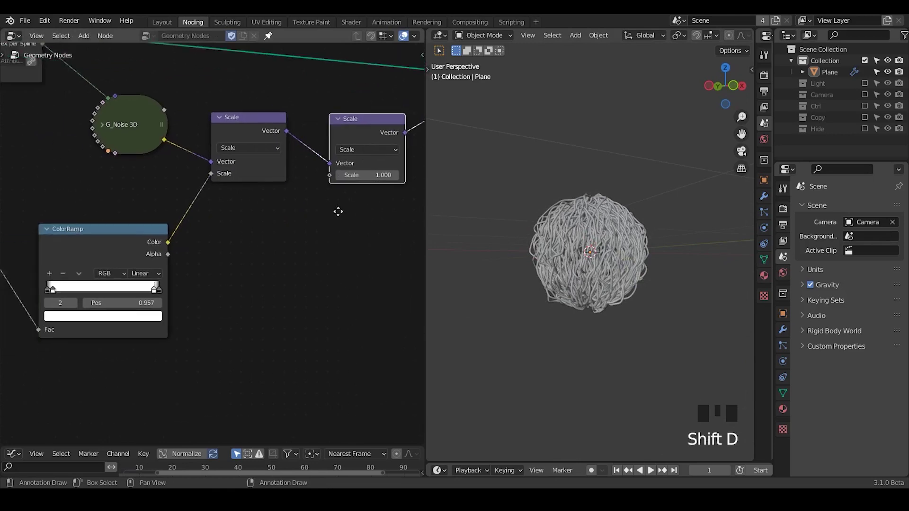
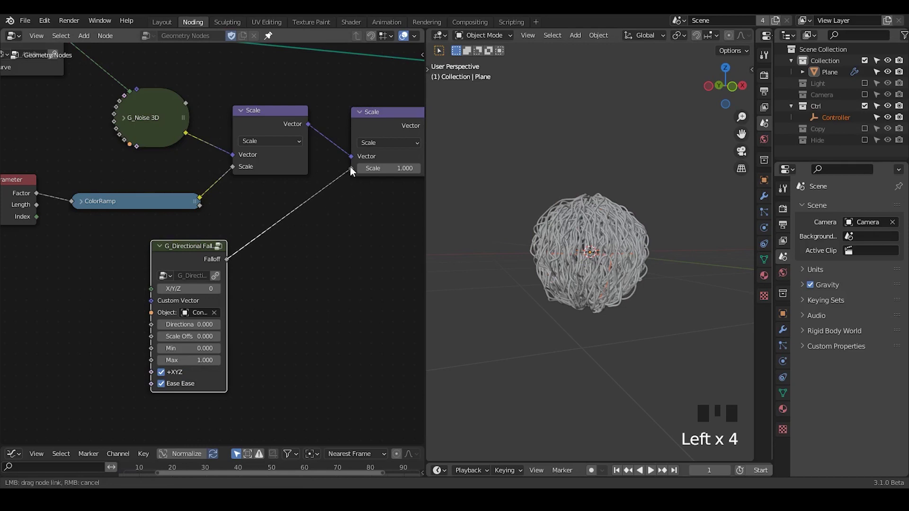
{"action": "left_click", "coordinate": [445, 185]}
{"action": "left_click_drag", "start_coordinate": [626, 298], "coordinate": [222, 295]}
{"action": "left_click_drag", "start_coordinate": [223, 294], "coordinate": [626, 305]}
{"action": "middle_click", "coordinate": [627, 305]}
{"action": "key", "text": "g"}
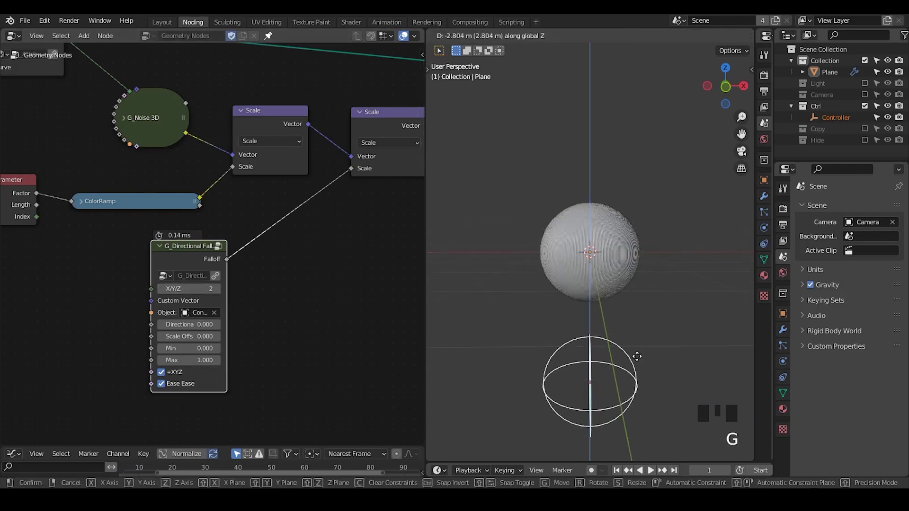
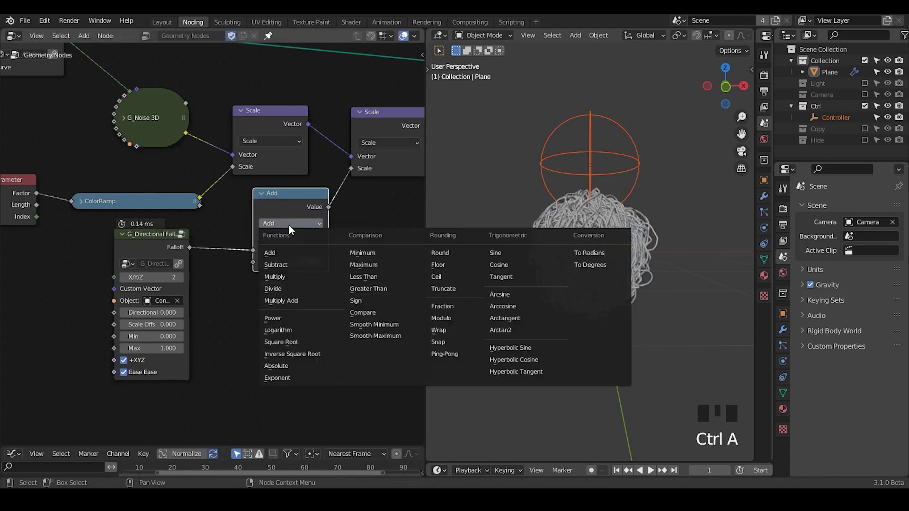
Switch the Math node to Subtract and duplicate the Directional Falloff node with direction -0.27
{"action": "left_click", "coordinate": [195, 320]}
{"action": "left_click_drag", "start_coordinate": [195, 320], "coordinate": [165, 201]}
{"action": "key", "text": "shift+d"}
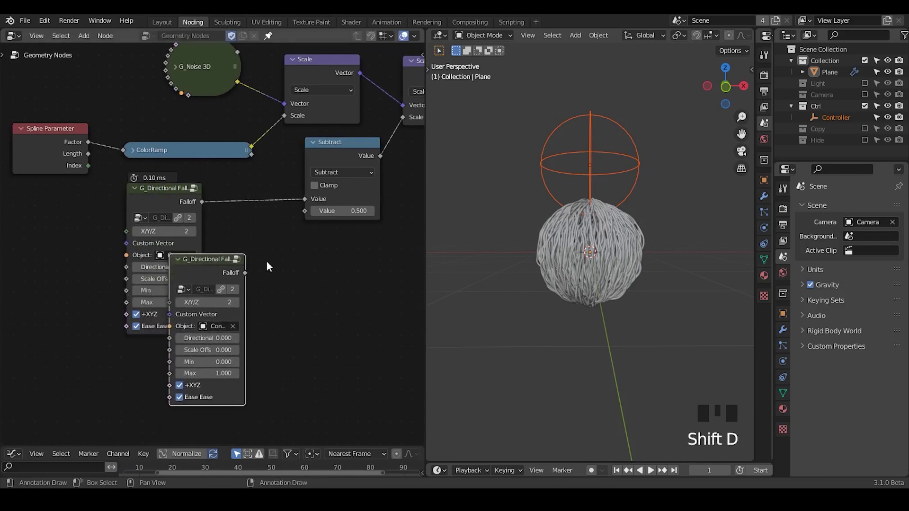
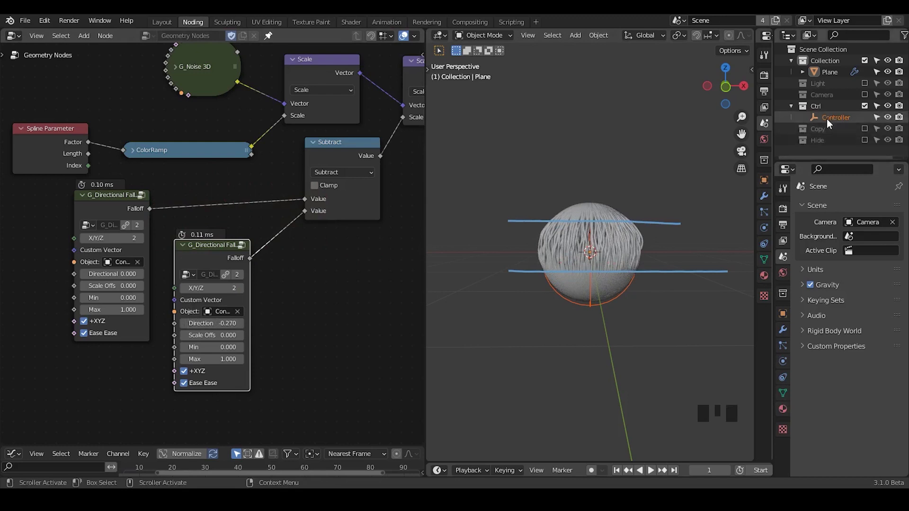
Display the Controller empty as arrows and move it to test the falloff
{"action": "left_click", "coordinate": [832, 120]}
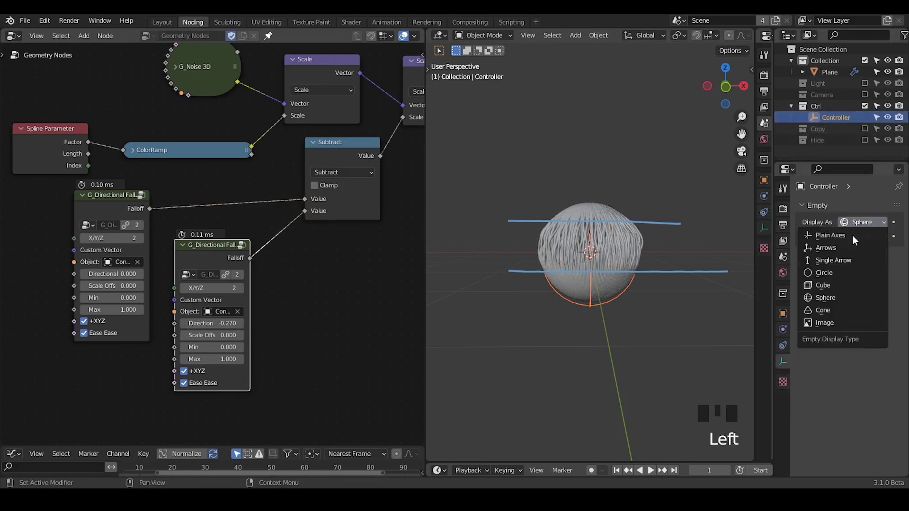
{"action": "left_click", "coordinate": [845, 255]}
{"action": "key", "text": "g"}
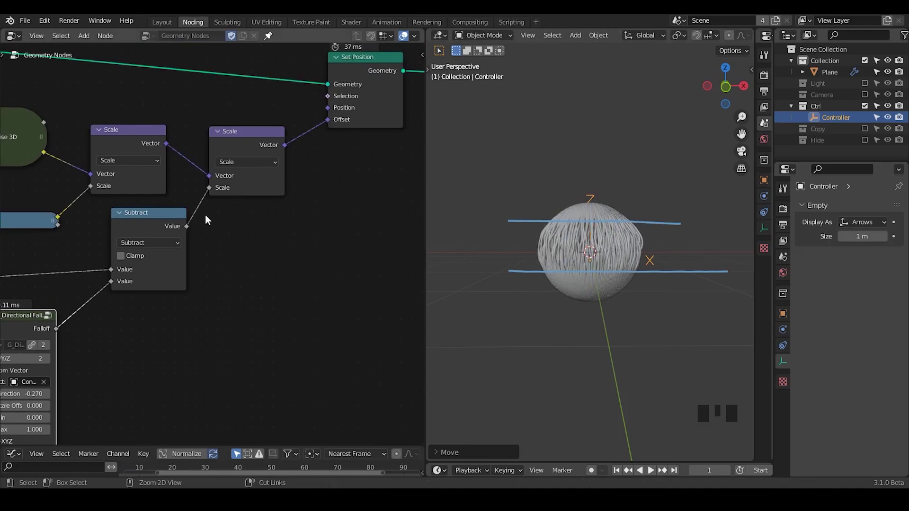
Duplicate the second Scale node, remove the extra, and raise the G_Noise 3D scale to 4.6
{"action": "left_click", "coordinate": [227, 171]}
{"action": "key", "text": "shift+d"}
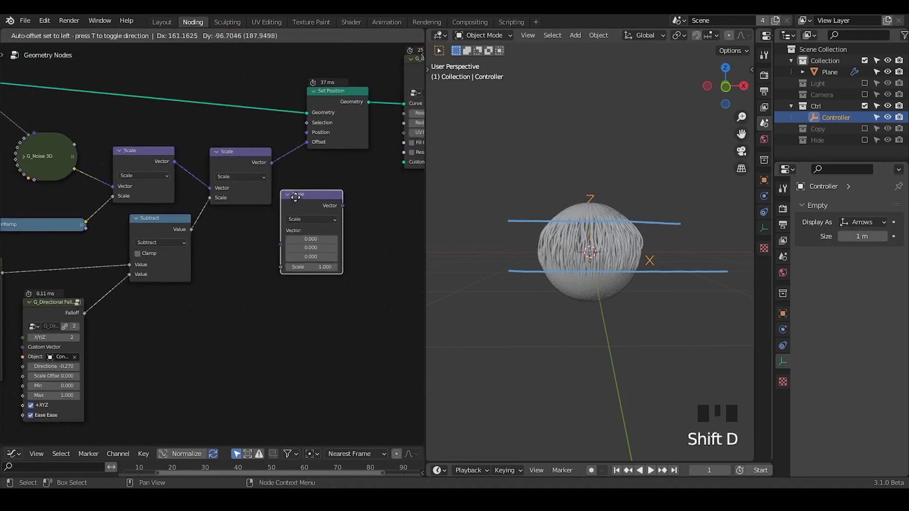
{"action": "key", "text": "x"}
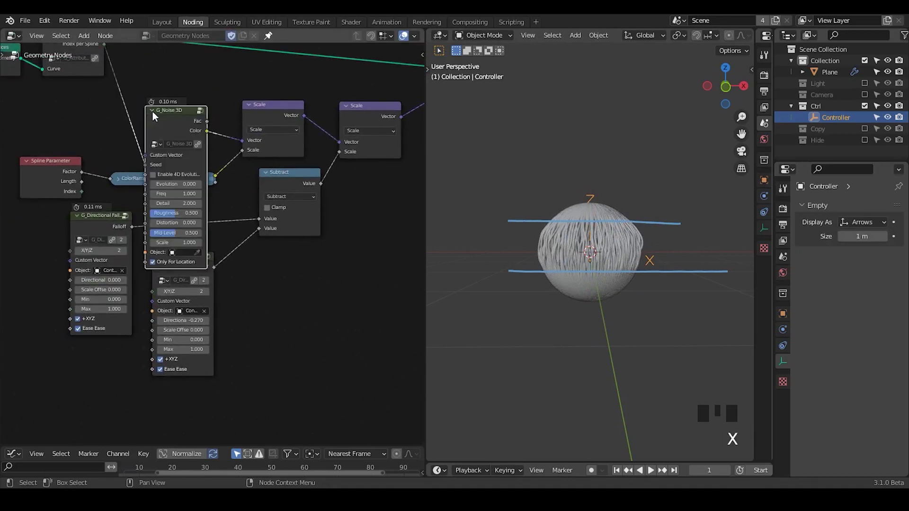
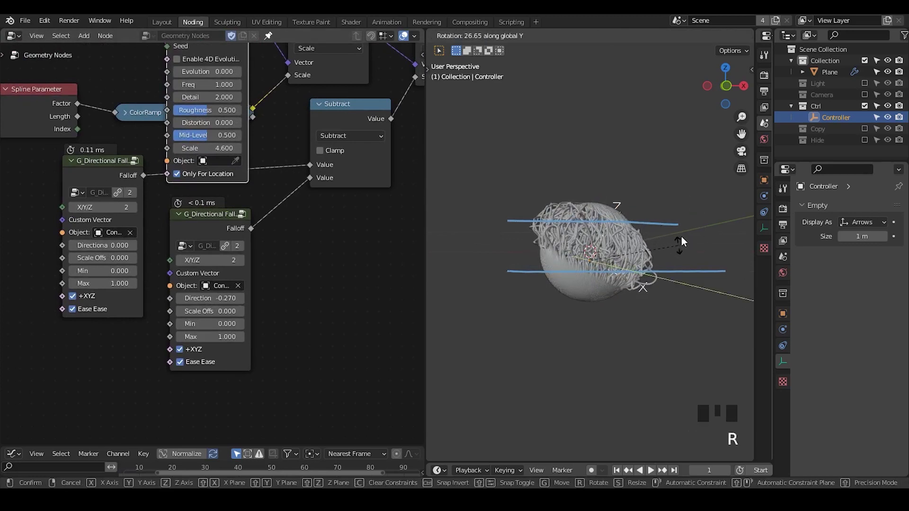
Tilt and shift the Controller along its local axis so strands cover only part of the ball
{"action": "key", "text": "g"}
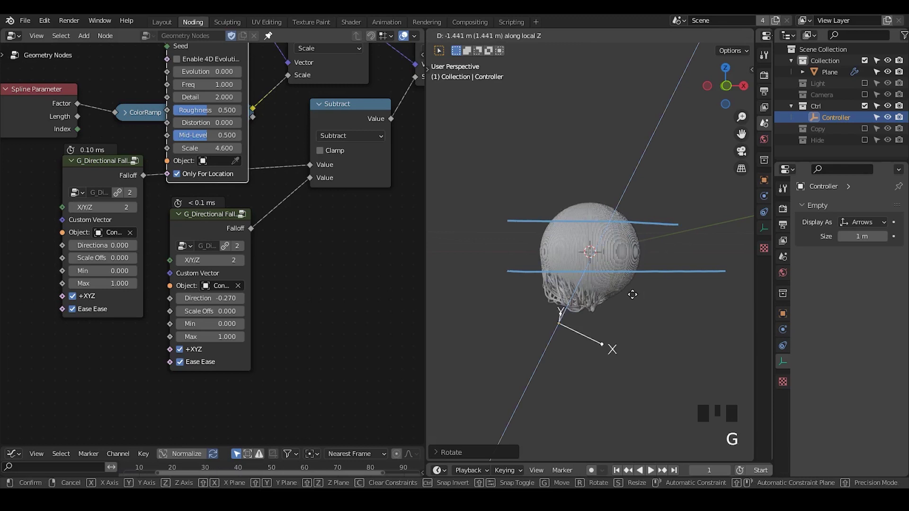
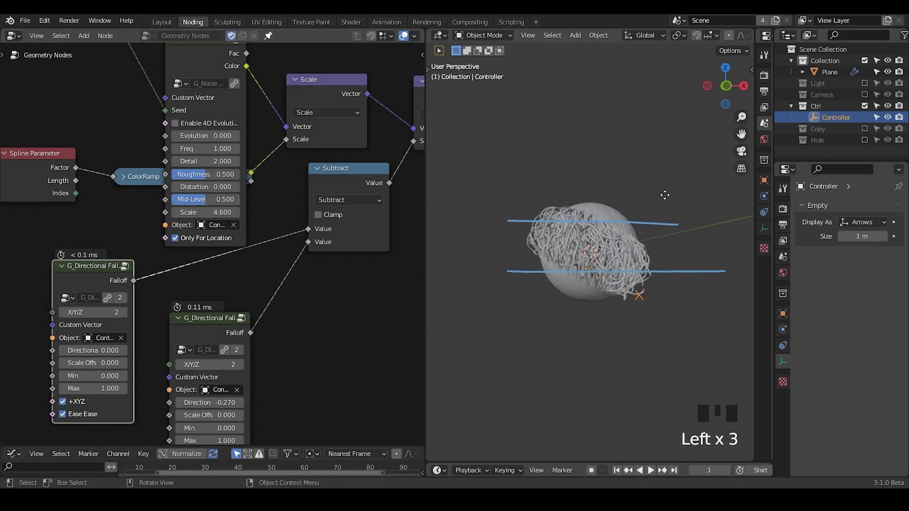
{"action": "key", "text": "g"}
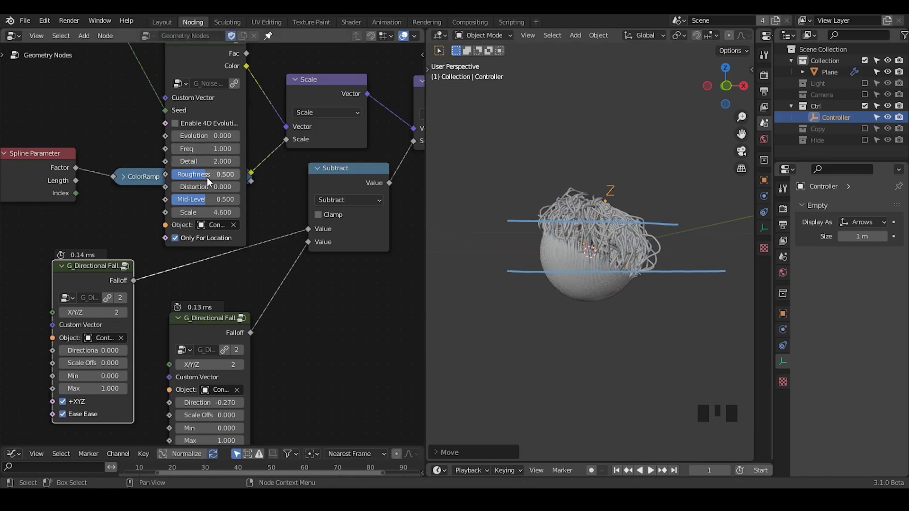
Move the ColorRamp node to sit below the G_Noise 3D node
{"action": "left_click_drag", "start_coordinate": [128, 182], "coordinate": [210, 245]}
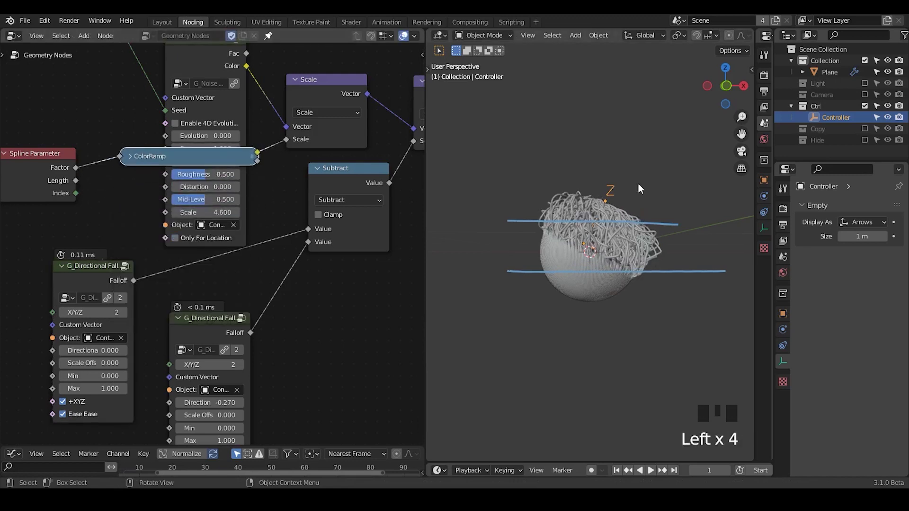
{"action": "key", "text": "g"}
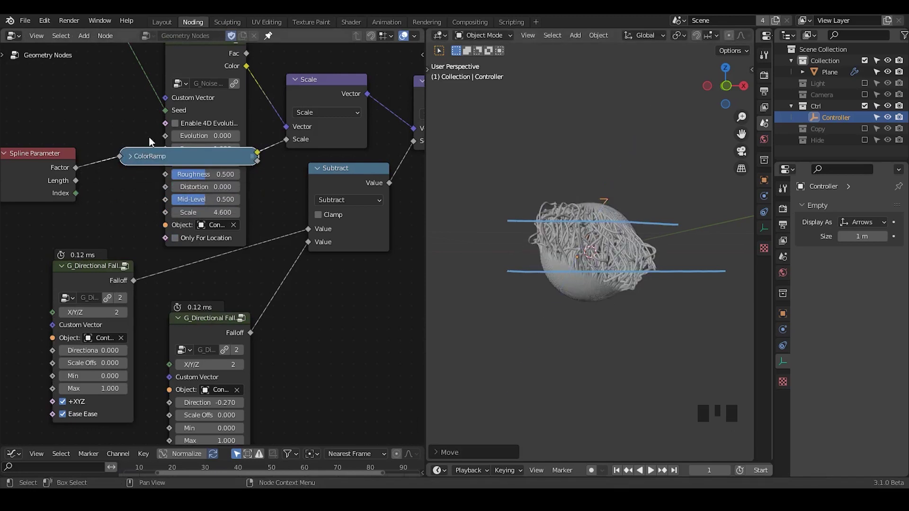
Add a 1D White Noise Texture per spline index and send its Color to a new Group Output socket
{"action": "left_click_drag", "start_coordinate": [156, 162], "coordinate": [637, 246]}
{"action": "left_click_drag", "start_coordinate": [637, 245], "coordinate": [361, 244]}
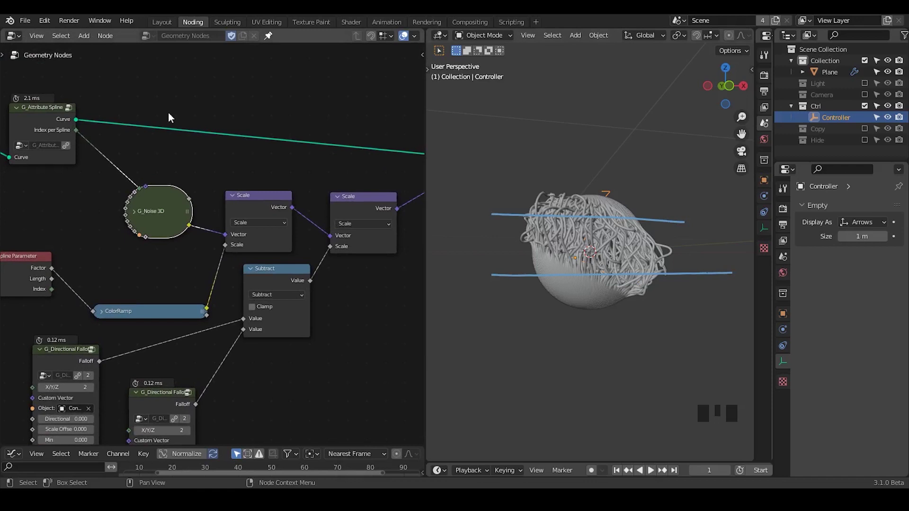
{"action": "key", "text": "ctrl+a"}
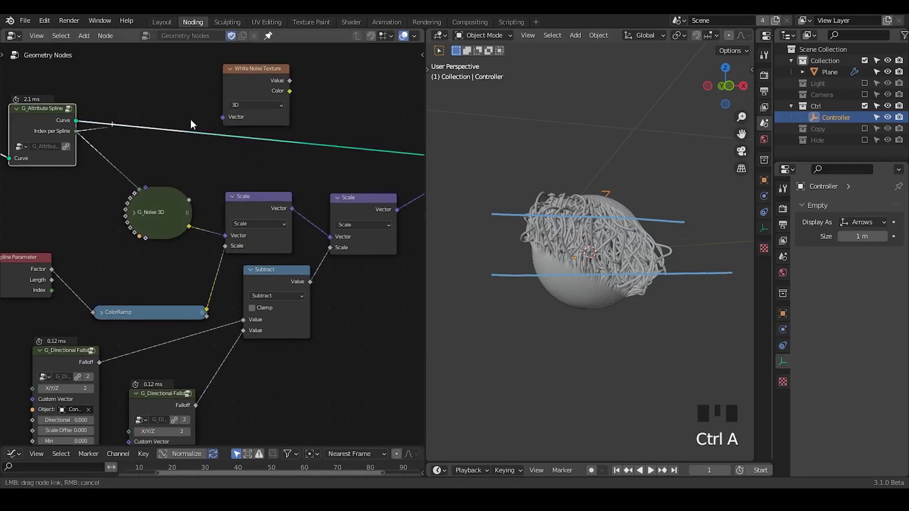
{"action": "left_click", "coordinate": [237, 114]}
{"action": "left_click_drag", "start_coordinate": [260, 125], "coordinate": [639, 266]}
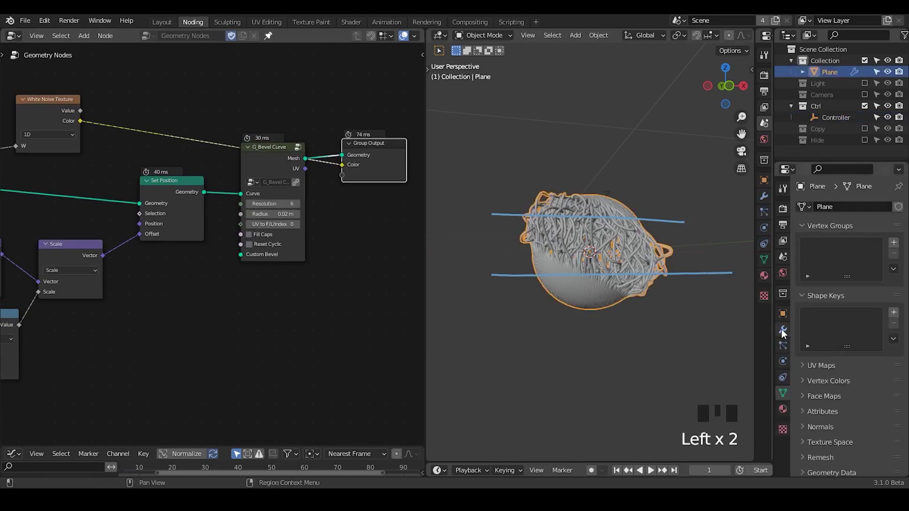
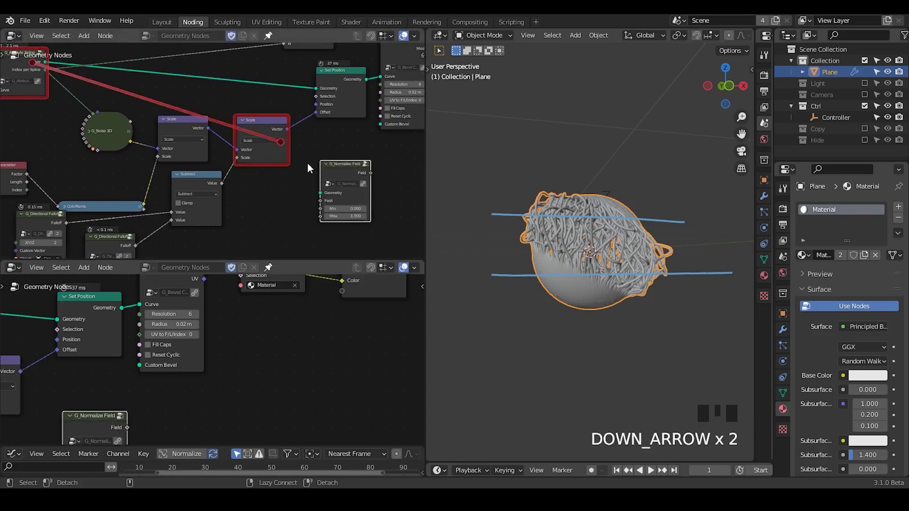
Feed the subtracted falloff into G_Normalize Field and link its Field to the Group Output
{"action": "left_click_drag", "start_coordinate": [223, 189], "coordinate": [326, 203]}
{"action": "left_click", "coordinate": [326, 203]}
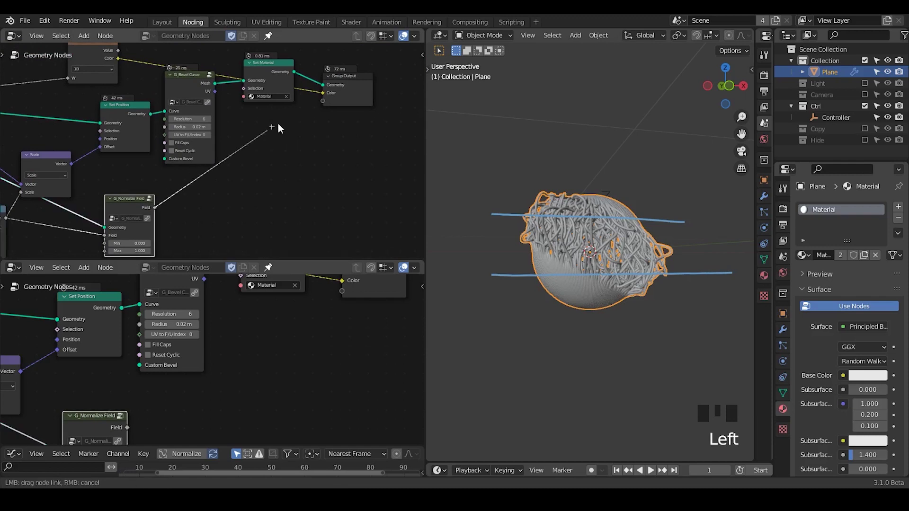
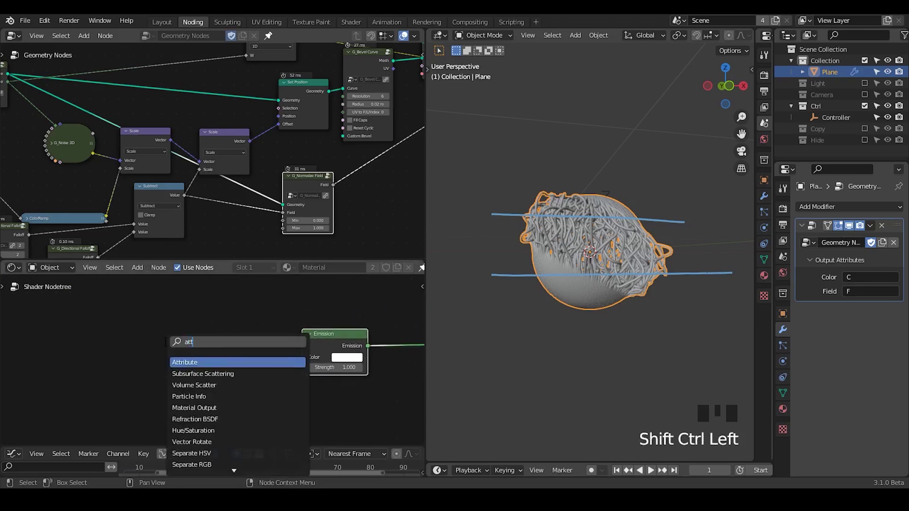
Add Attribute nodes C and F, wire F's colour into the Mix factor and set Color1 black
{"action": "key", "text": "t"}
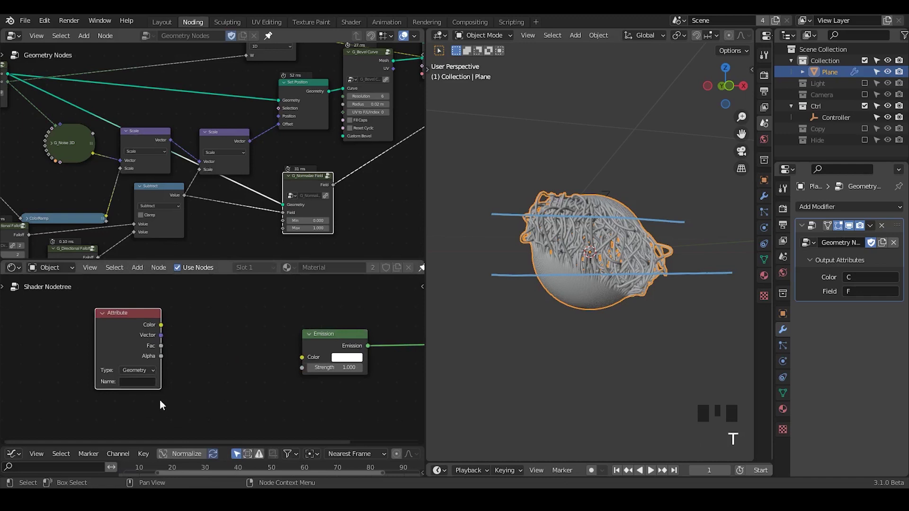
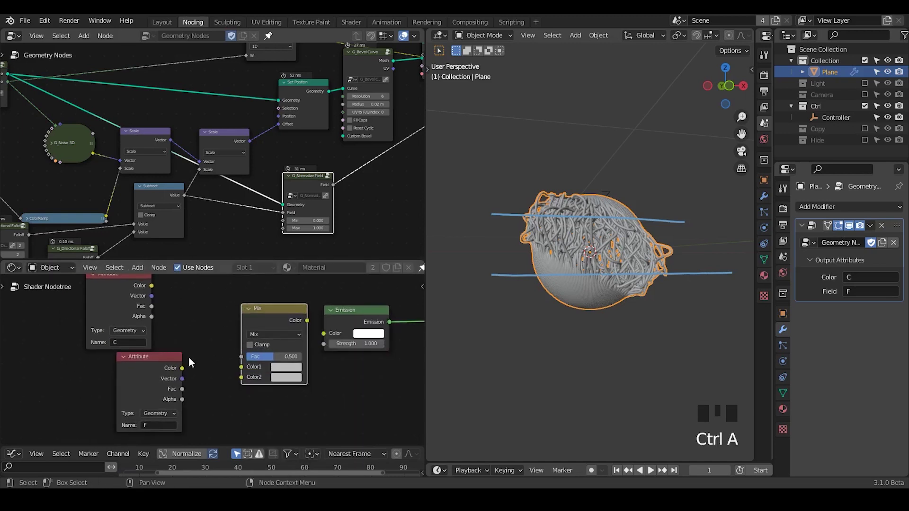
{"action": "left_click_drag", "start_coordinate": [189, 373], "coordinate": [233, 367]}
{"action": "left_click_drag", "start_coordinate": [292, 321], "coordinate": [224, 386]}
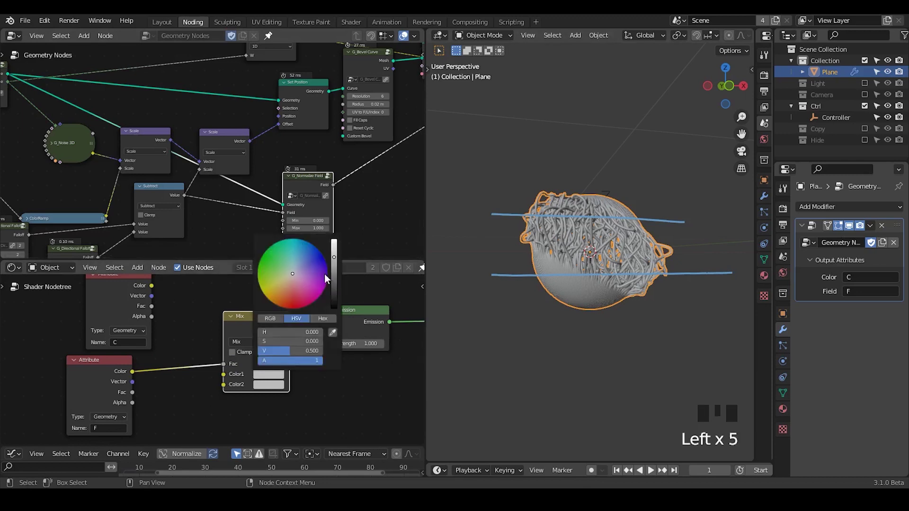
{"action": "left_click", "coordinate": [339, 268]}
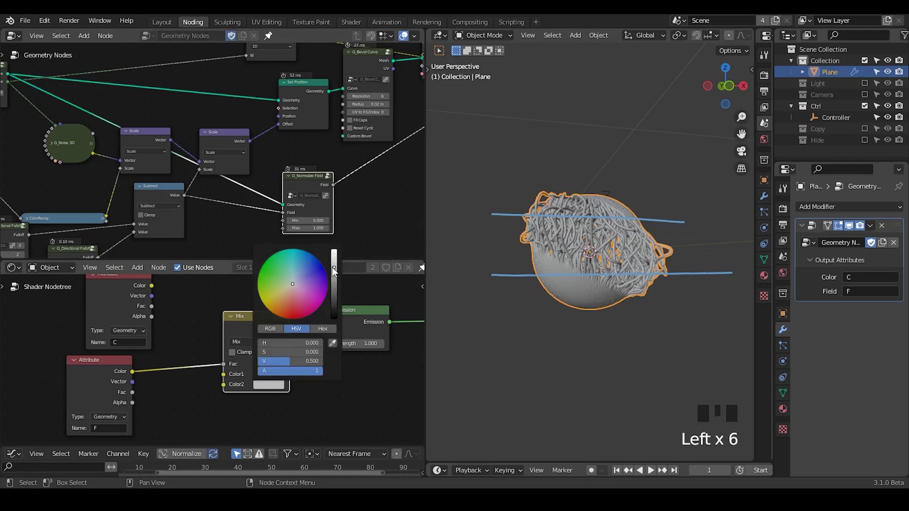
Set the Mix node's second colour to white so F blends black to white into Emission
{"action": "left_click", "coordinate": [338, 271]}
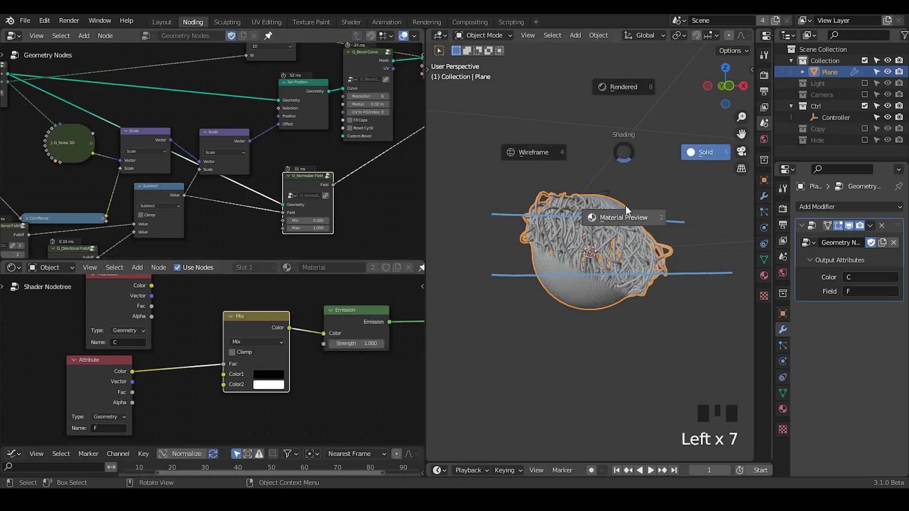
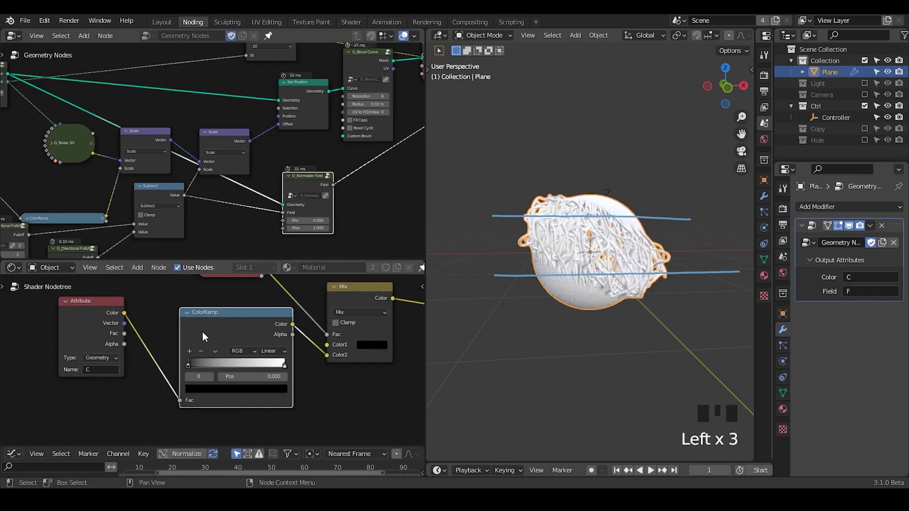
Insert a ColorRamp on attribute C with reddish-orange stops feeding Mix Color2
{"action": "left_click_drag", "start_coordinate": [206, 332], "coordinate": [208, 392]}
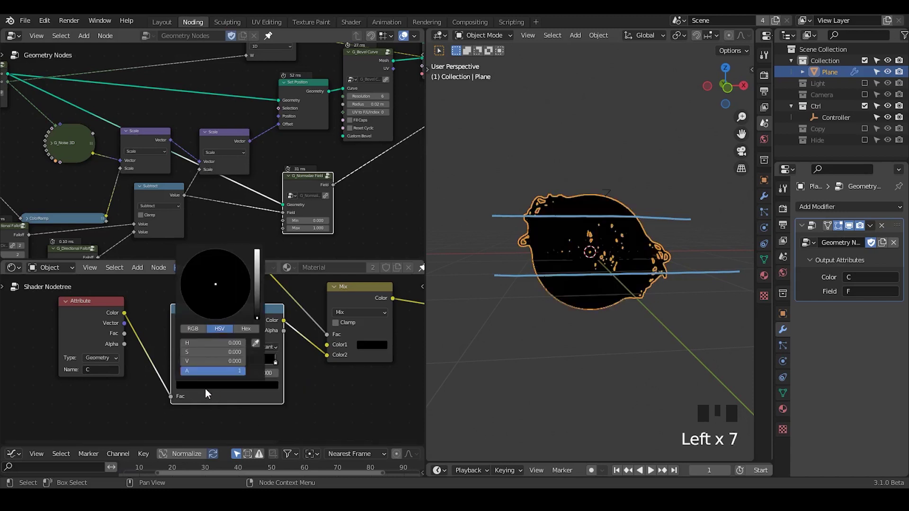
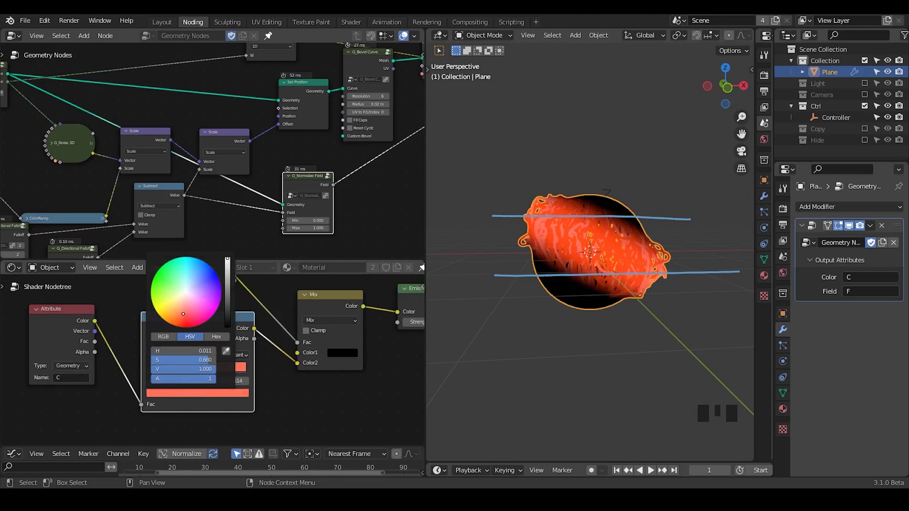
{"action": "left_click_drag", "start_coordinate": [208, 372], "coordinate": [682, 213]}
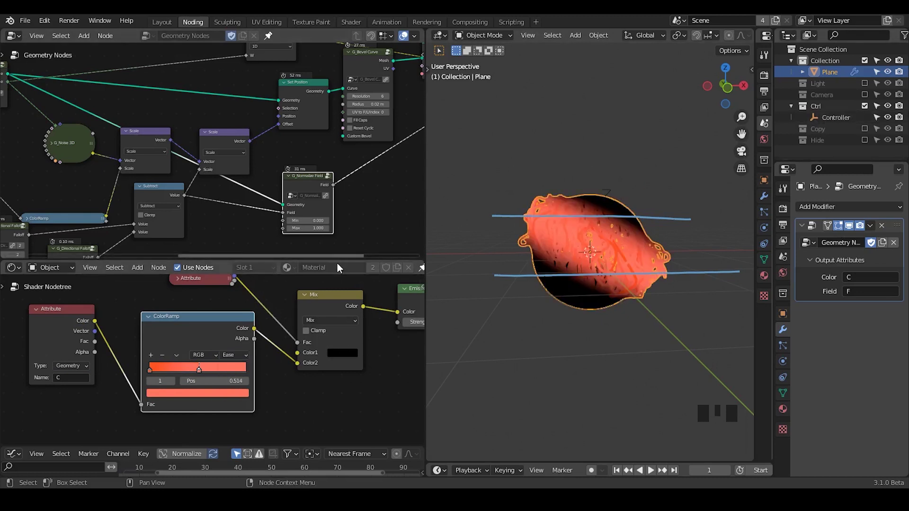
Select the Controller object and move it to shift the dark hole
{"action": "left_click", "coordinate": [784, 152]}
{"action": "key", "text": "g"}
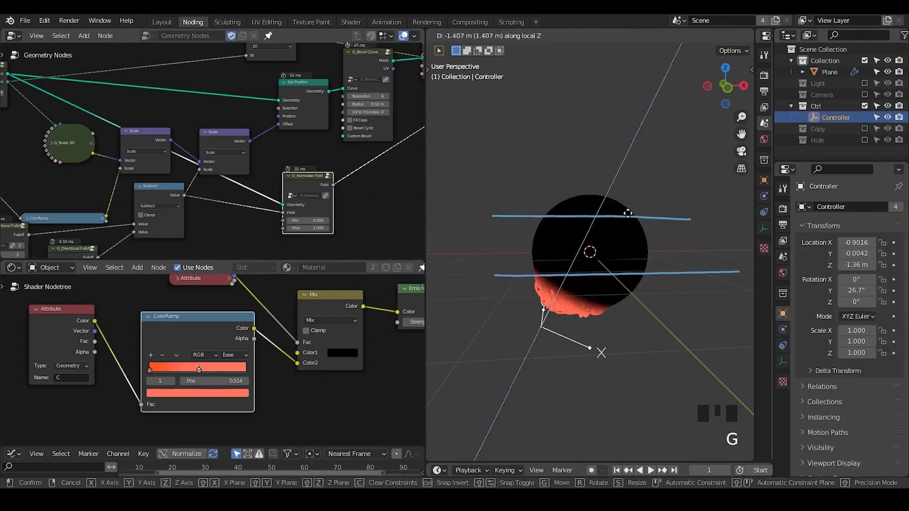